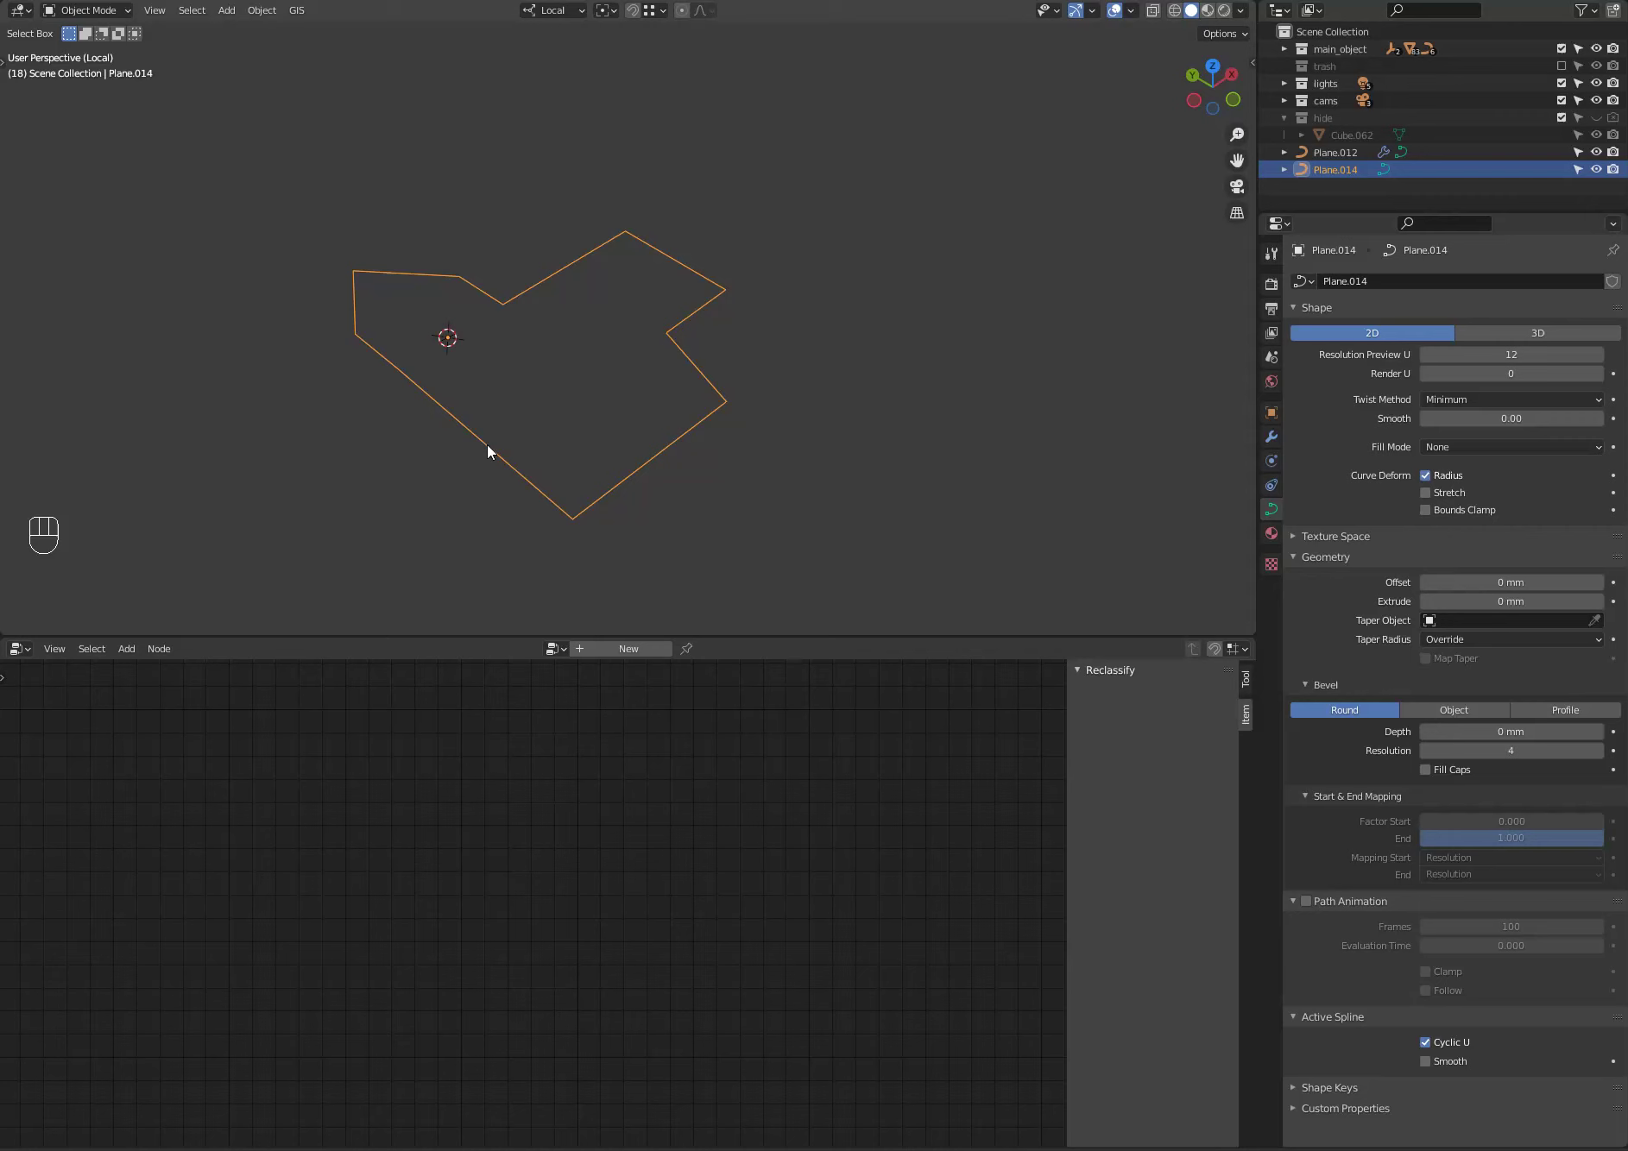
Create a new geometry node tree on the curve and add a Fillet Curve node between input and output.
left_click_drag(485, 400, 459, 391)
key("Tab")
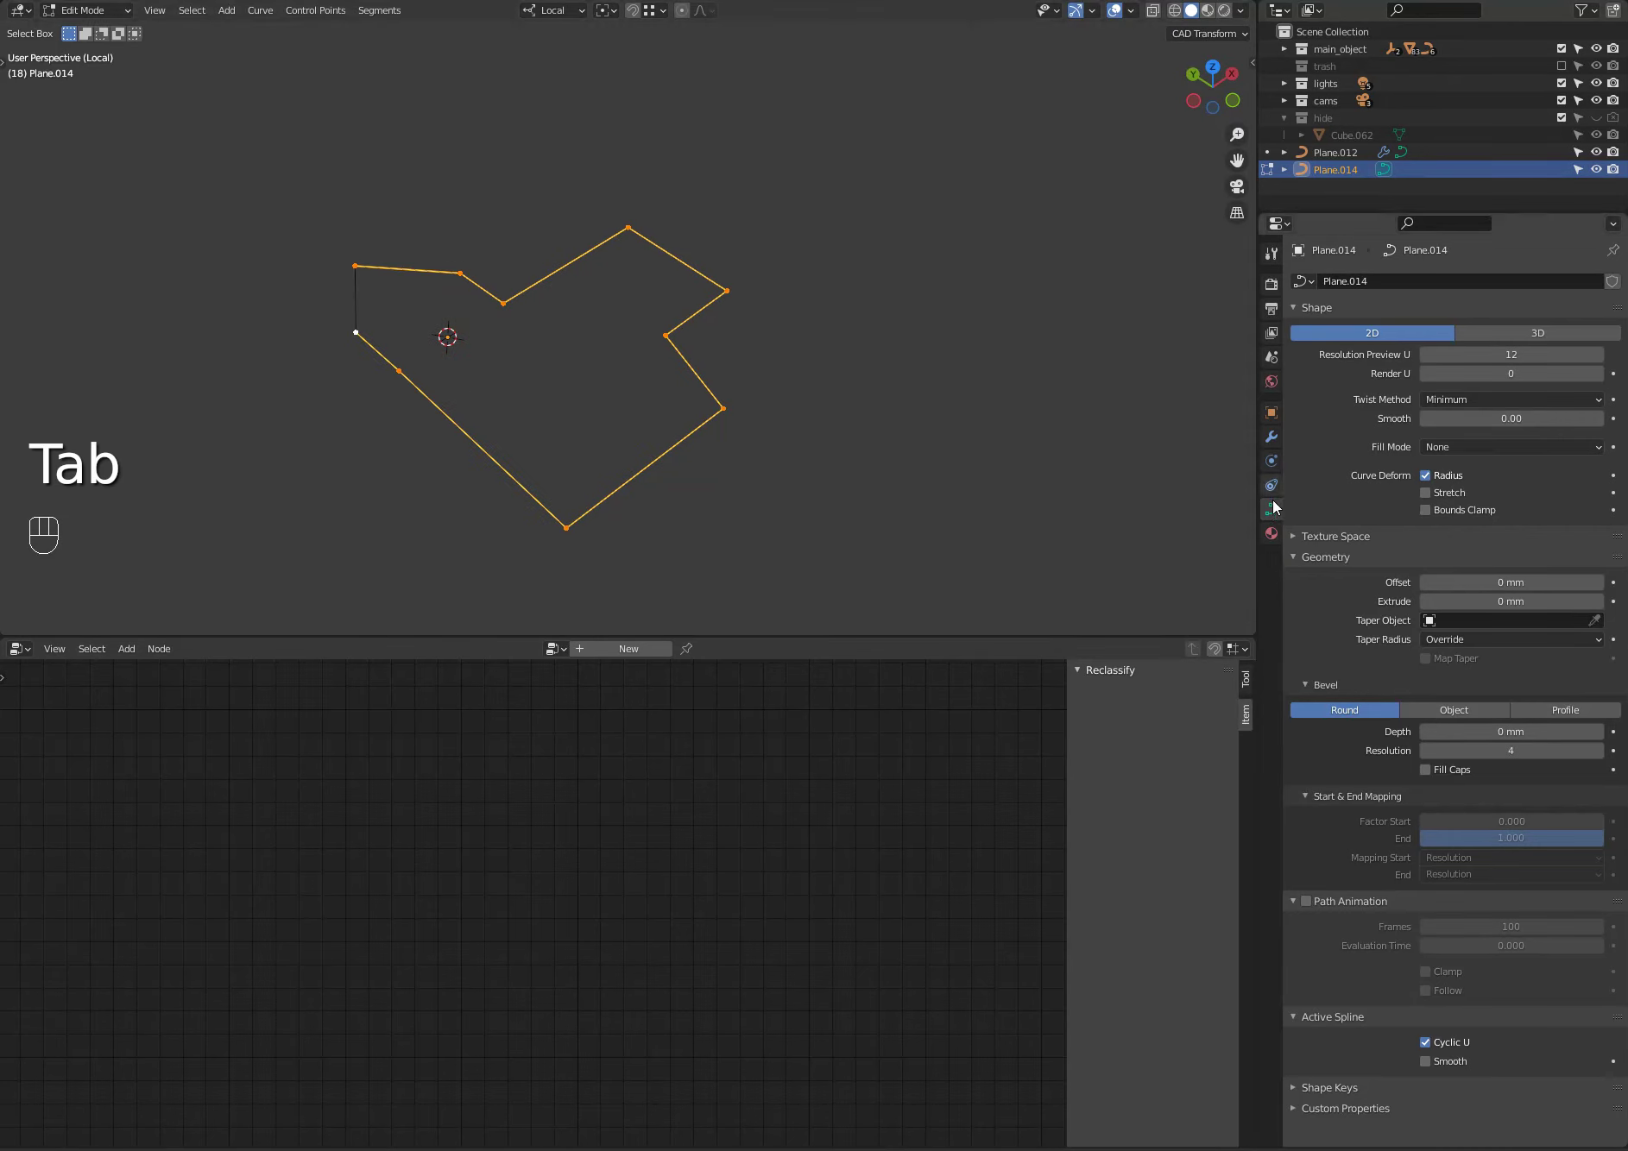
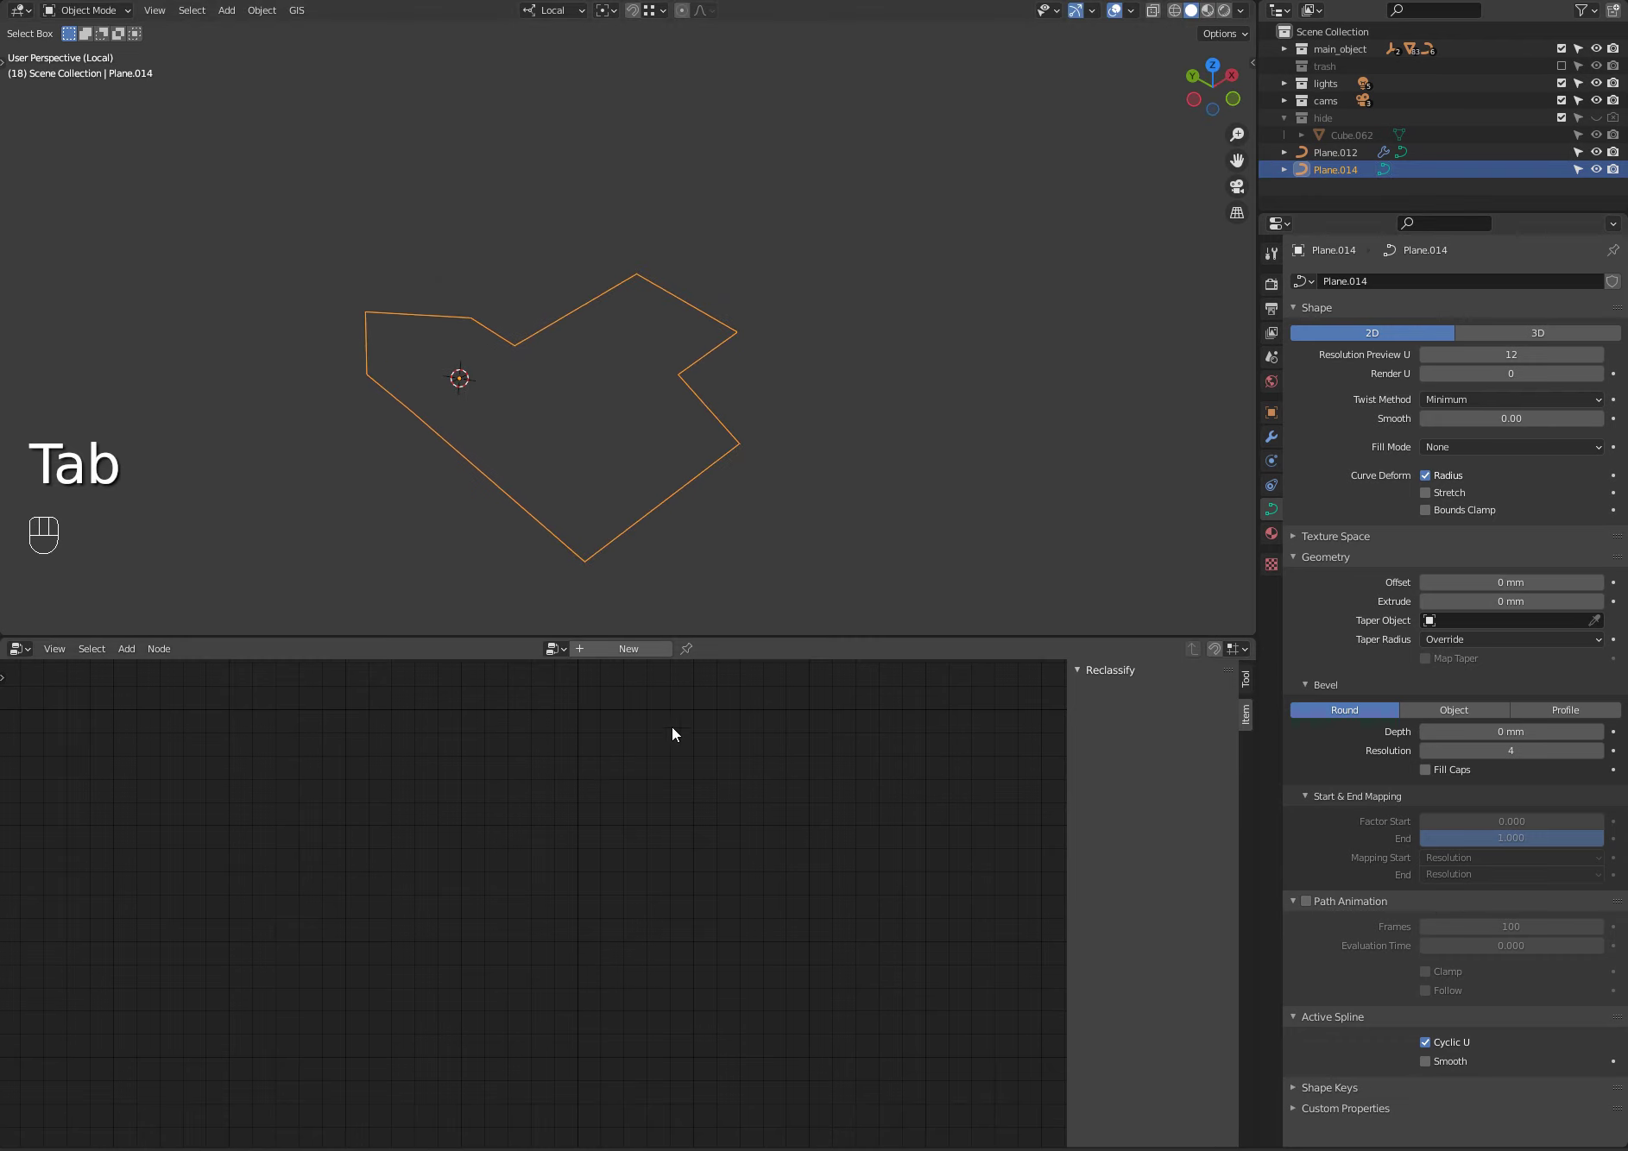
left_click(592, 651)
key("shift+a")
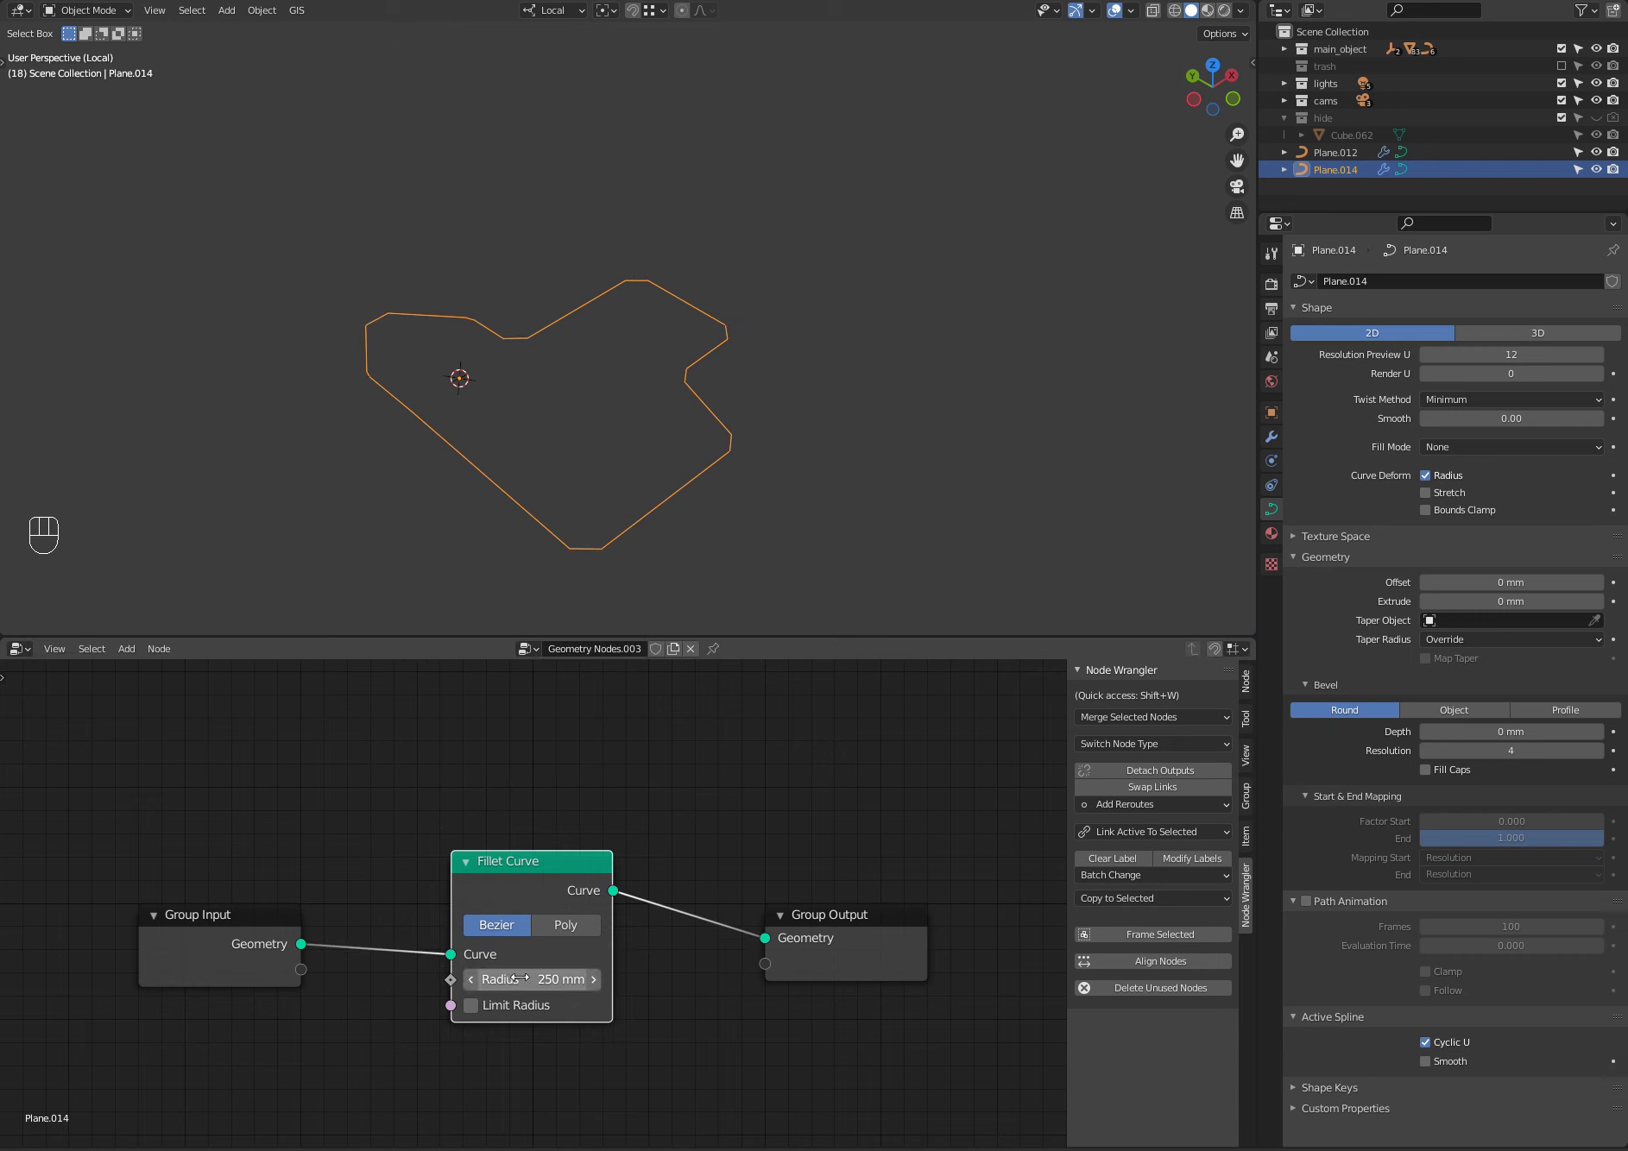
Switch the Fillet Curve node to Poly mode and zoom the viewport onto the curve.
left_click(564, 928)
middle_click(620, 518)
left_click_drag(642, 503, 633, 288)
middle_click(625, 313)
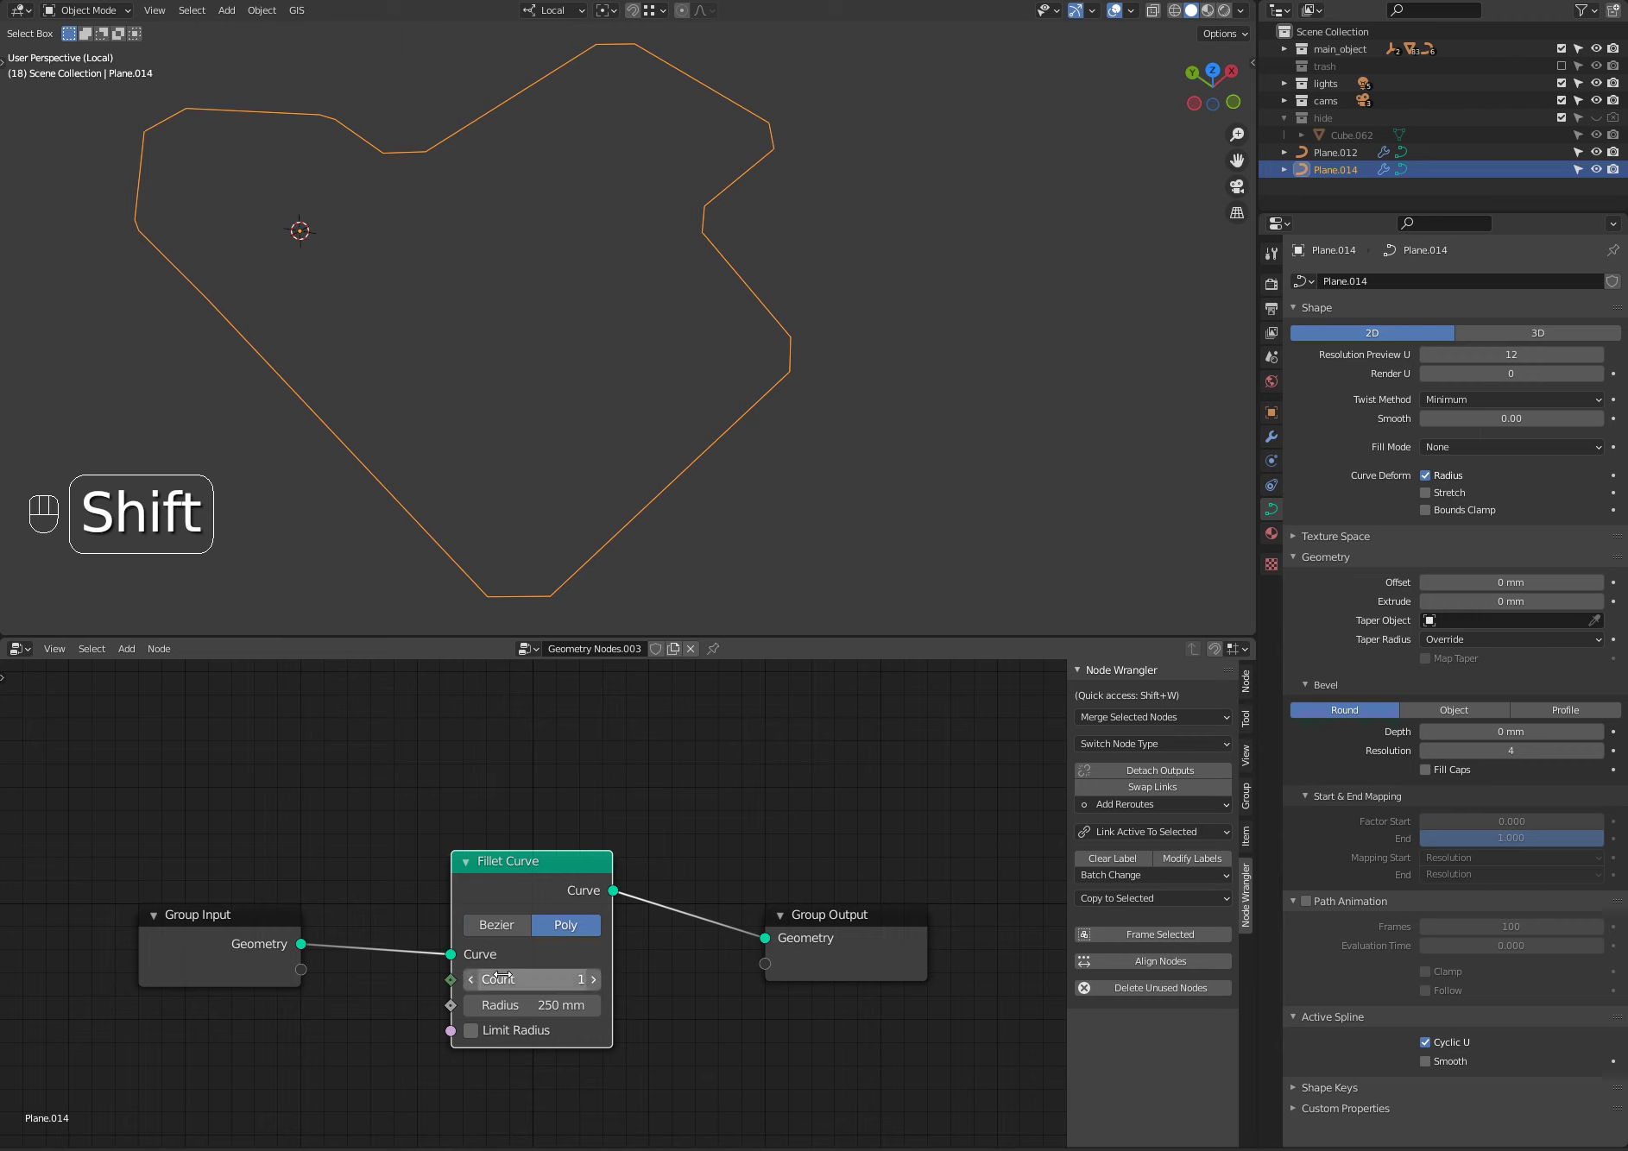